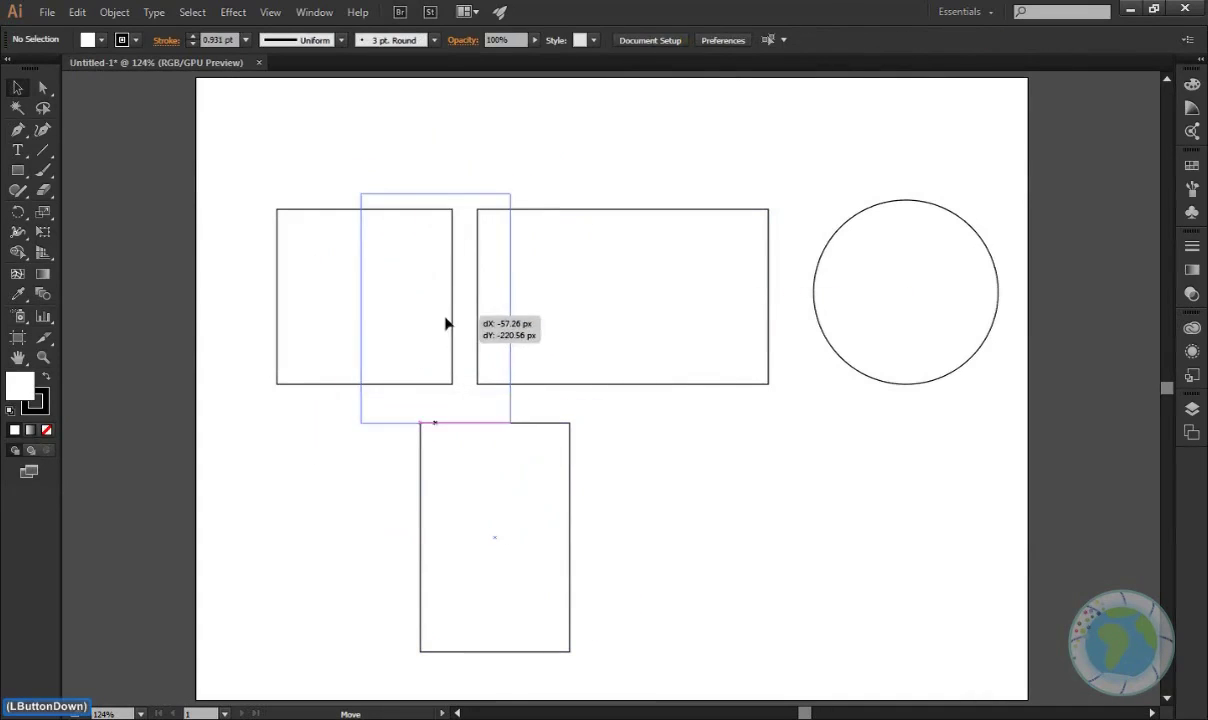
- Drag the tall rectangle upward and drop it spanning the gap between the two wide rectangles
{"action": "left_click", "coordinate": [759, 522]}
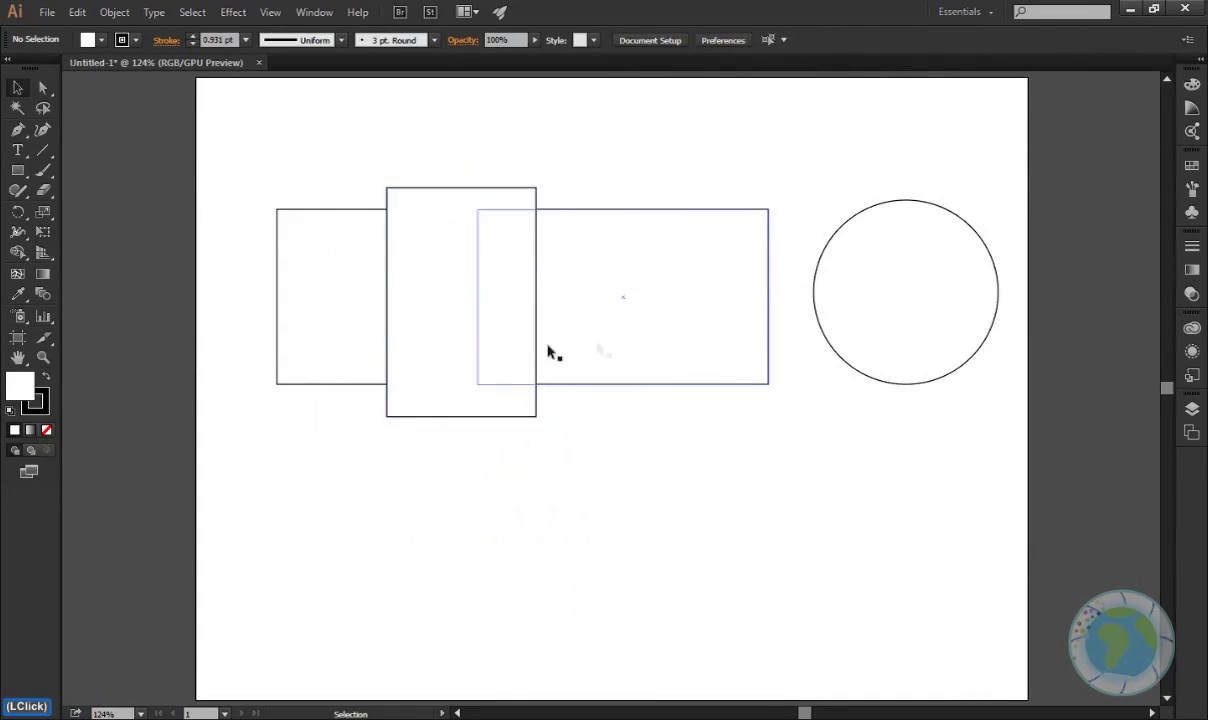
{"action": "left_click", "coordinate": [443, 273]}
{"action": "left_click", "coordinate": [506, 344]}
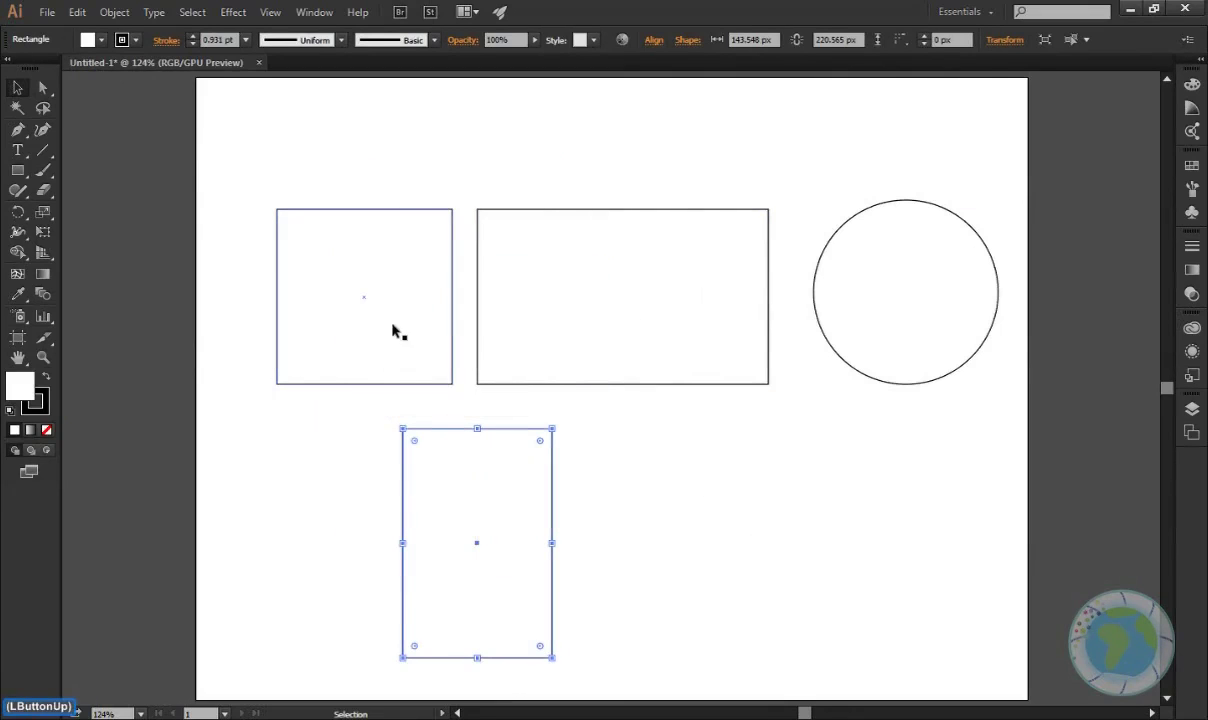
{"action": "left_click", "coordinate": [378, 168]}
{"action": "left_click", "coordinate": [473, 451]}
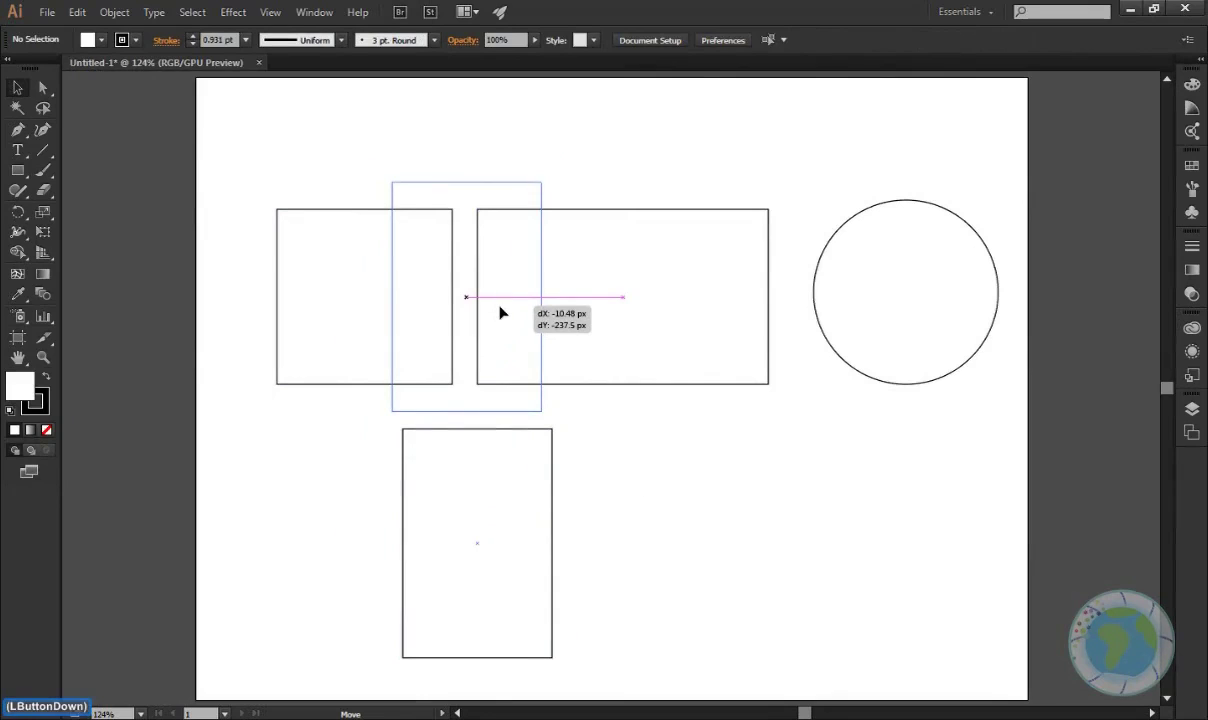
{"action": "left_click", "coordinate": [726, 478]}
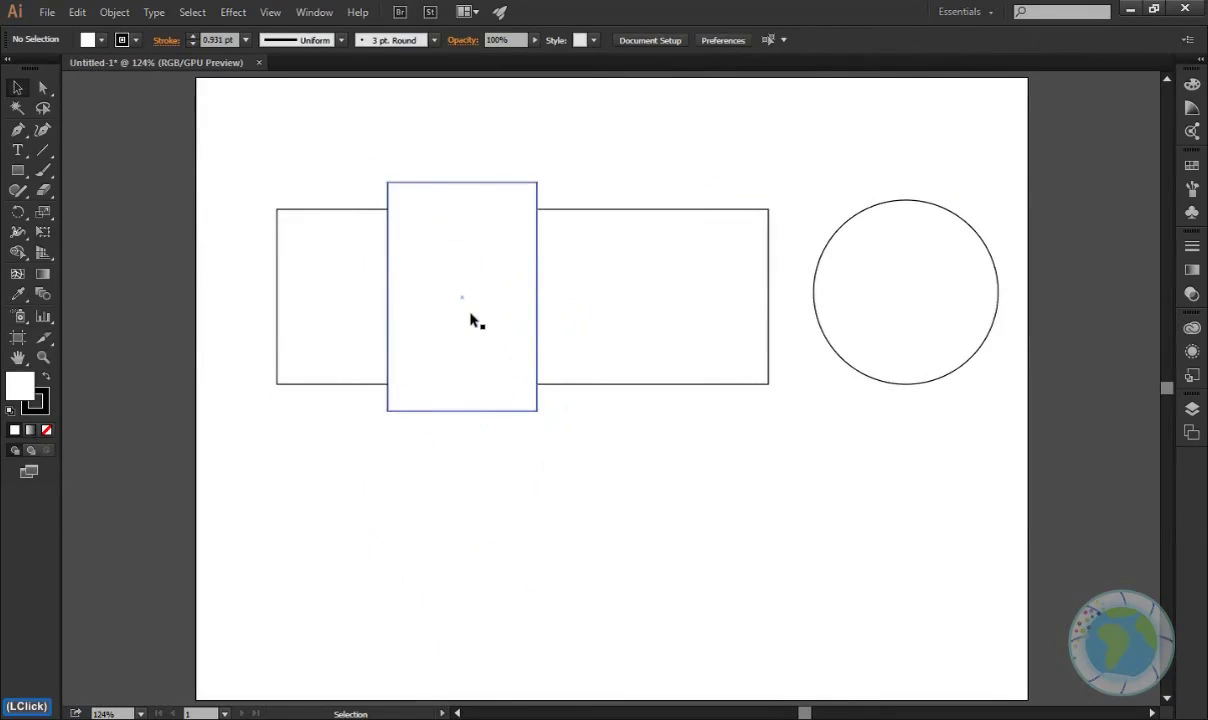
{"action": "left_click", "coordinate": [476, 313]}
{"action": "left_click", "coordinate": [574, 176]}
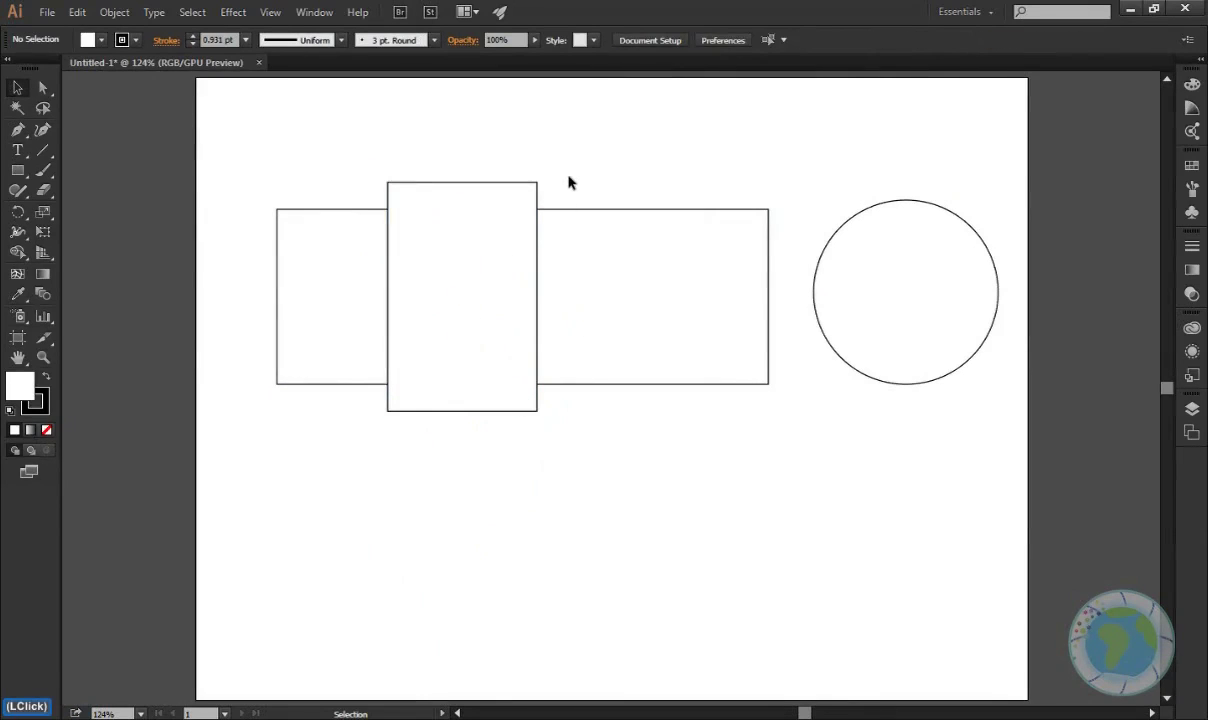
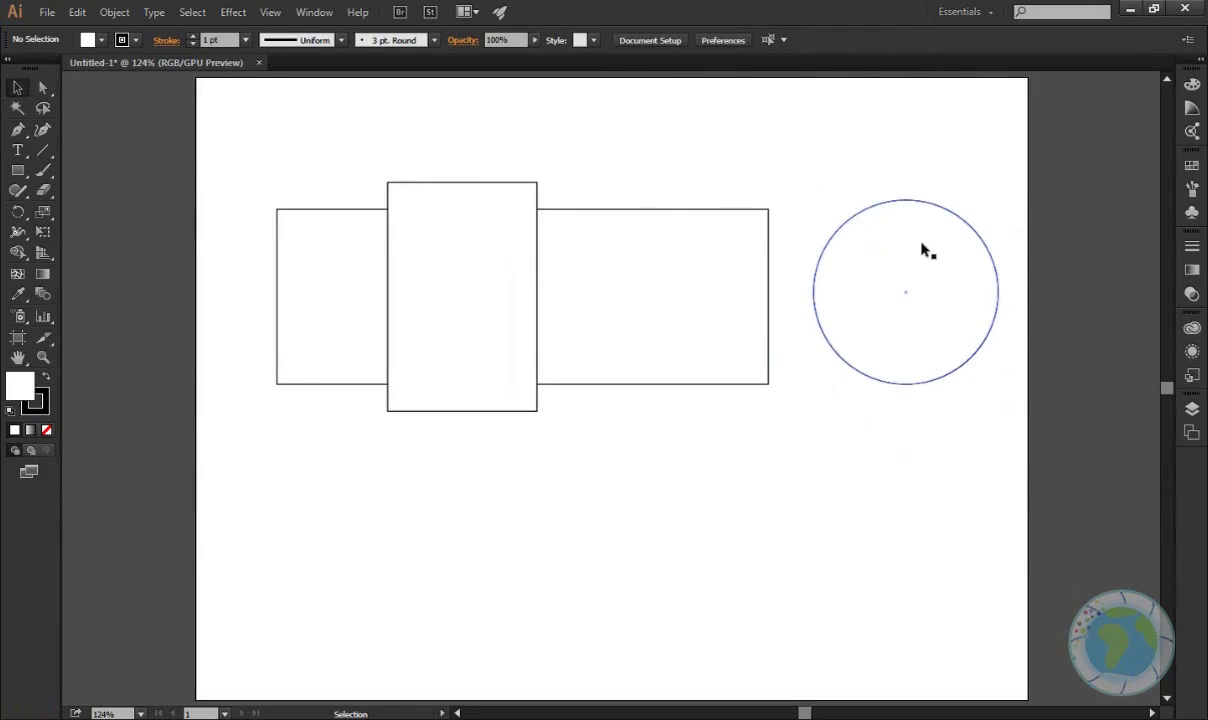
- Draw a square overlapping the circle's left side, kept behind the circle, then deselect
{"action": "left_click", "coordinate": [938, 296]}
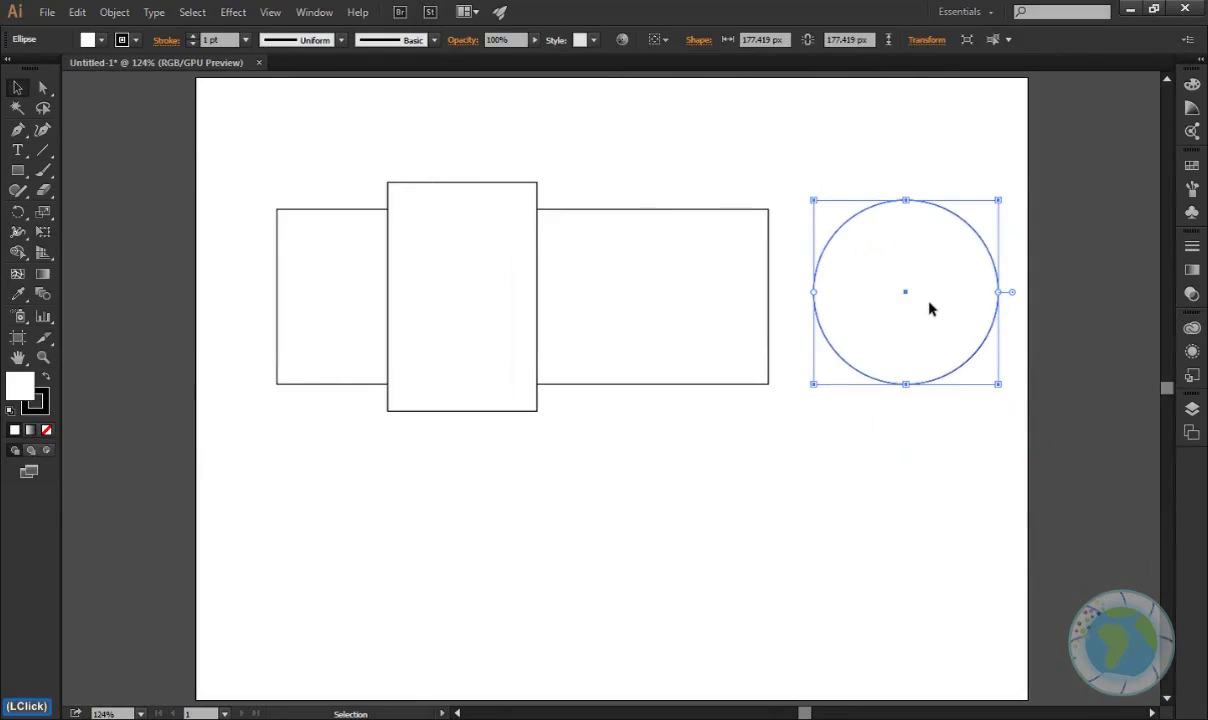
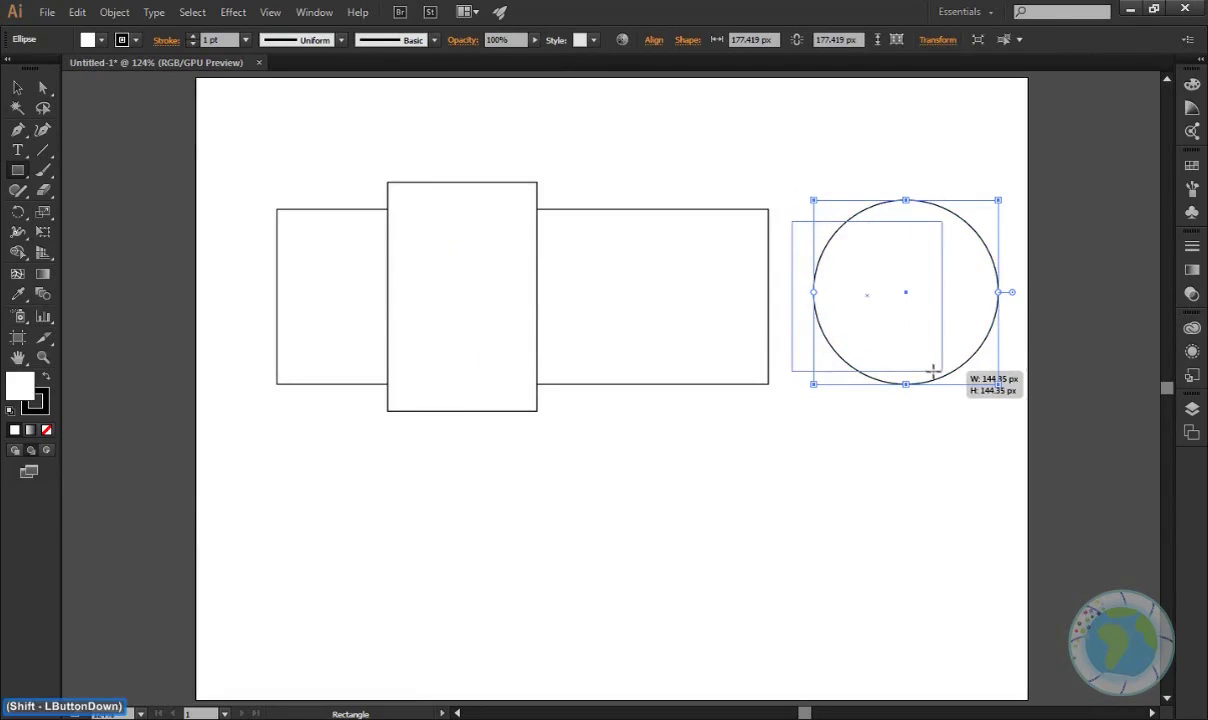
{"action": "key", "text": "v"}
{"action": "left_click", "coordinate": [869, 473]}
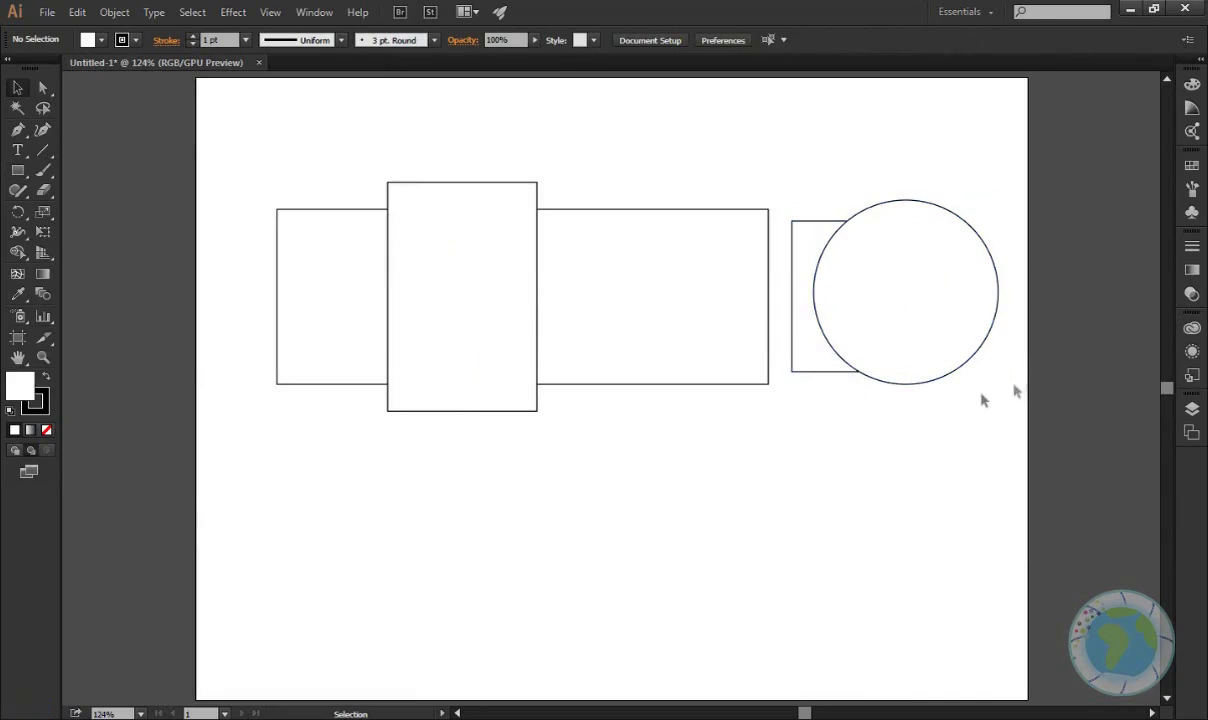
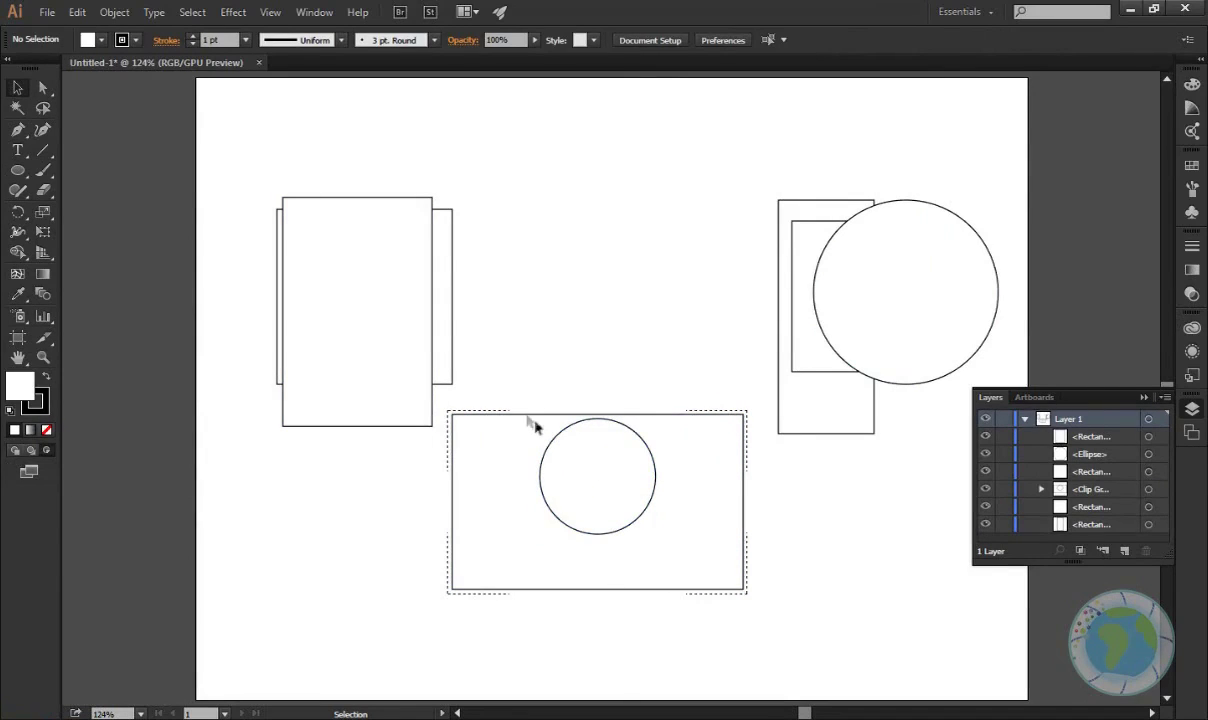
- Drag the clip group higher and to the right on the artboard, then deselect it
{"action": "left_click", "coordinate": [522, 414]}
{"action": "left_click", "coordinate": [535, 410]}
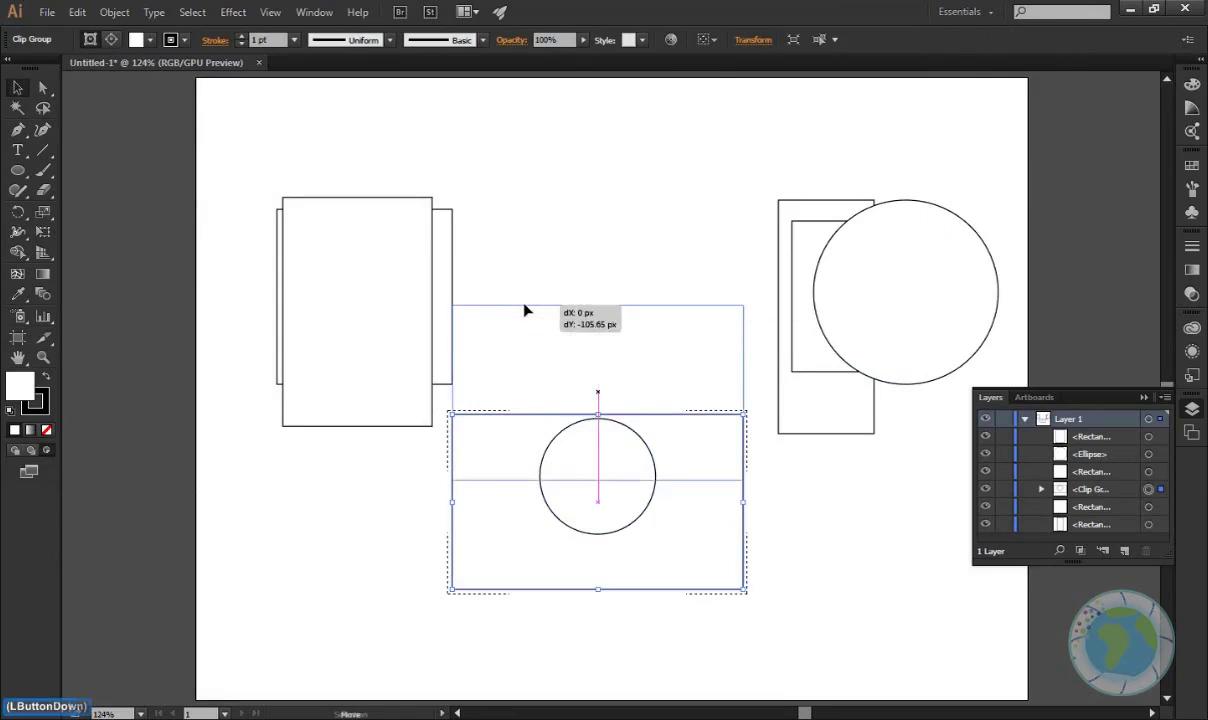
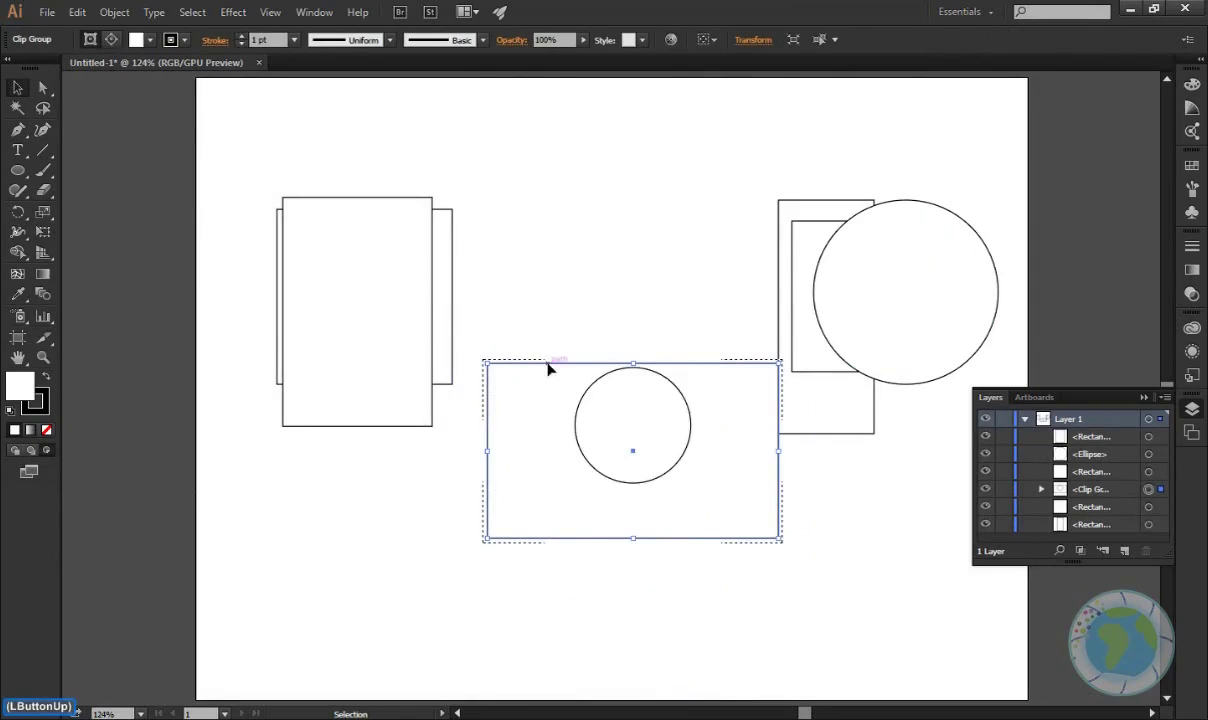
{"action": "left_click", "coordinate": [556, 364]}
{"action": "left_click", "coordinate": [525, 459]}
{"action": "left_click", "coordinate": [553, 364]}
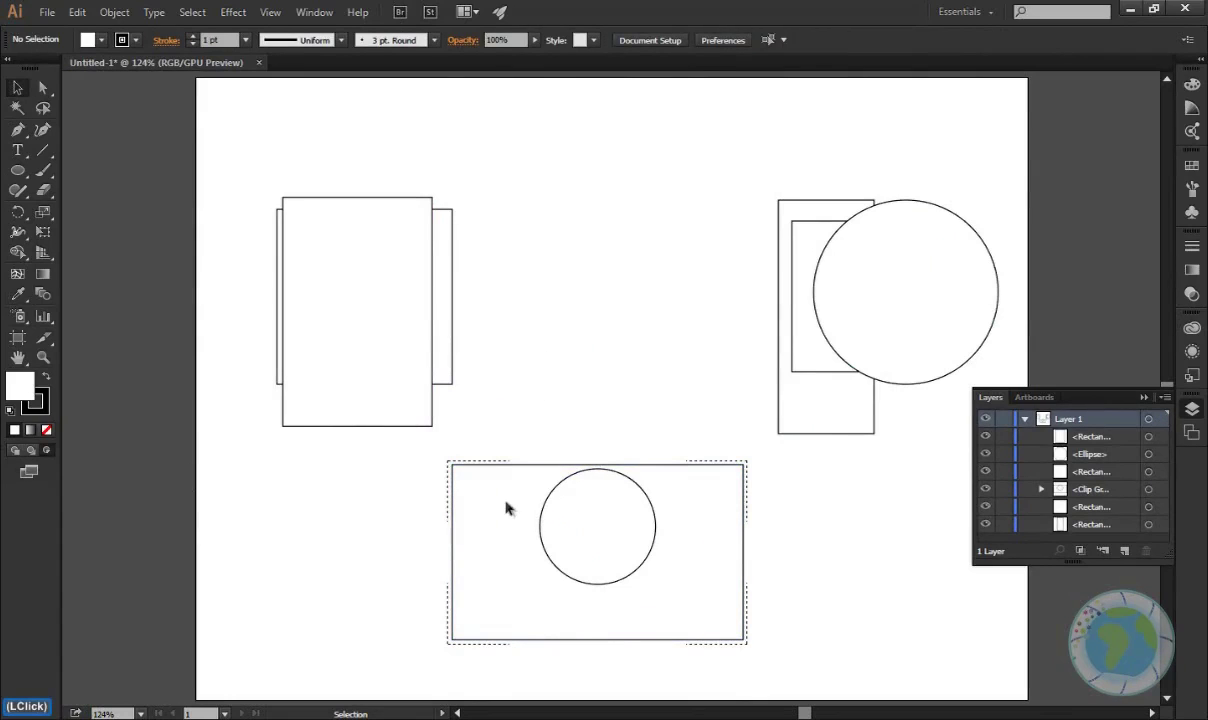
{"action": "left_click", "coordinate": [448, 479]}
- Drag the clip group around again and drop it slightly below its original spot
{"action": "left_click", "coordinate": [521, 541]}
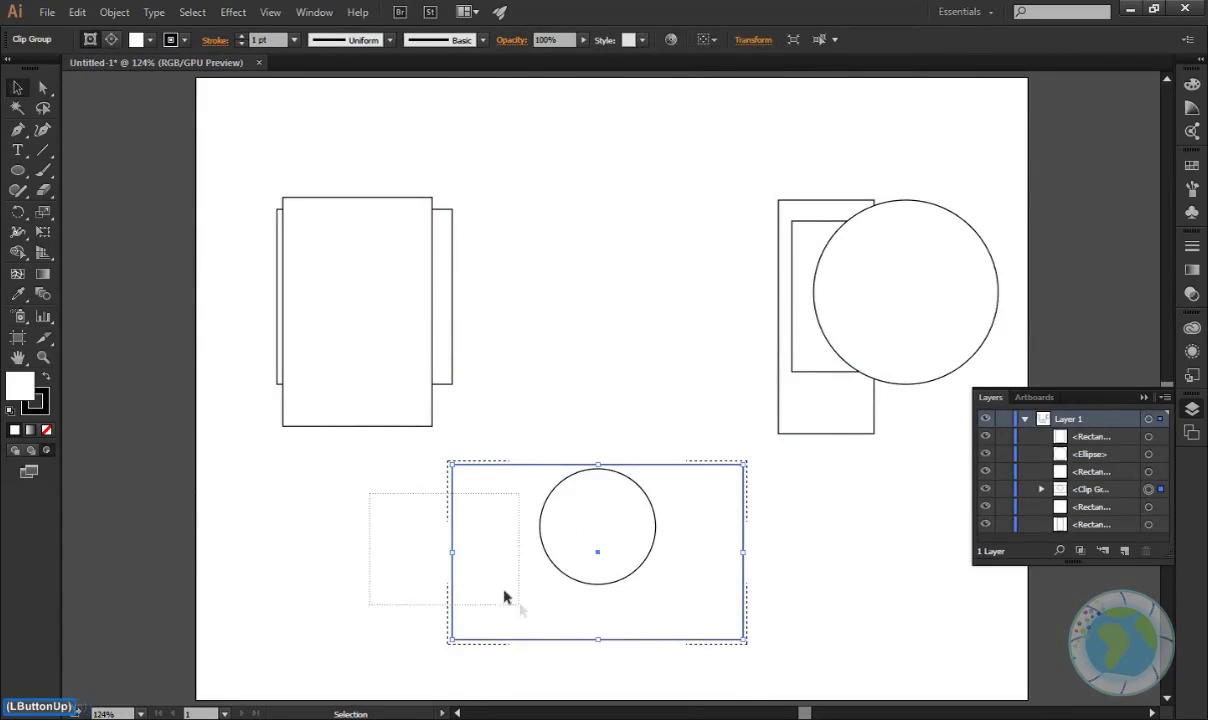
{"action": "left_click", "coordinate": [521, 607]}
{"action": "left_click", "coordinate": [507, 588]}
{"action": "left_click", "coordinate": [545, 401]}
{"action": "left_click", "coordinate": [513, 459]}
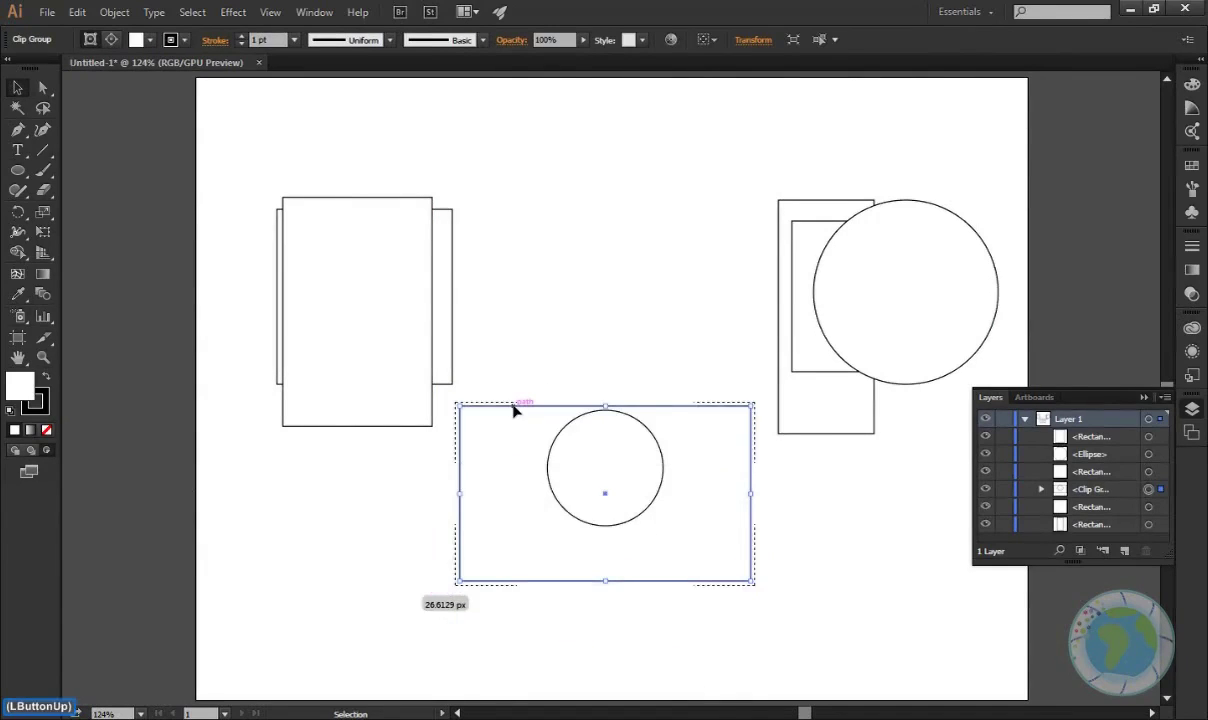